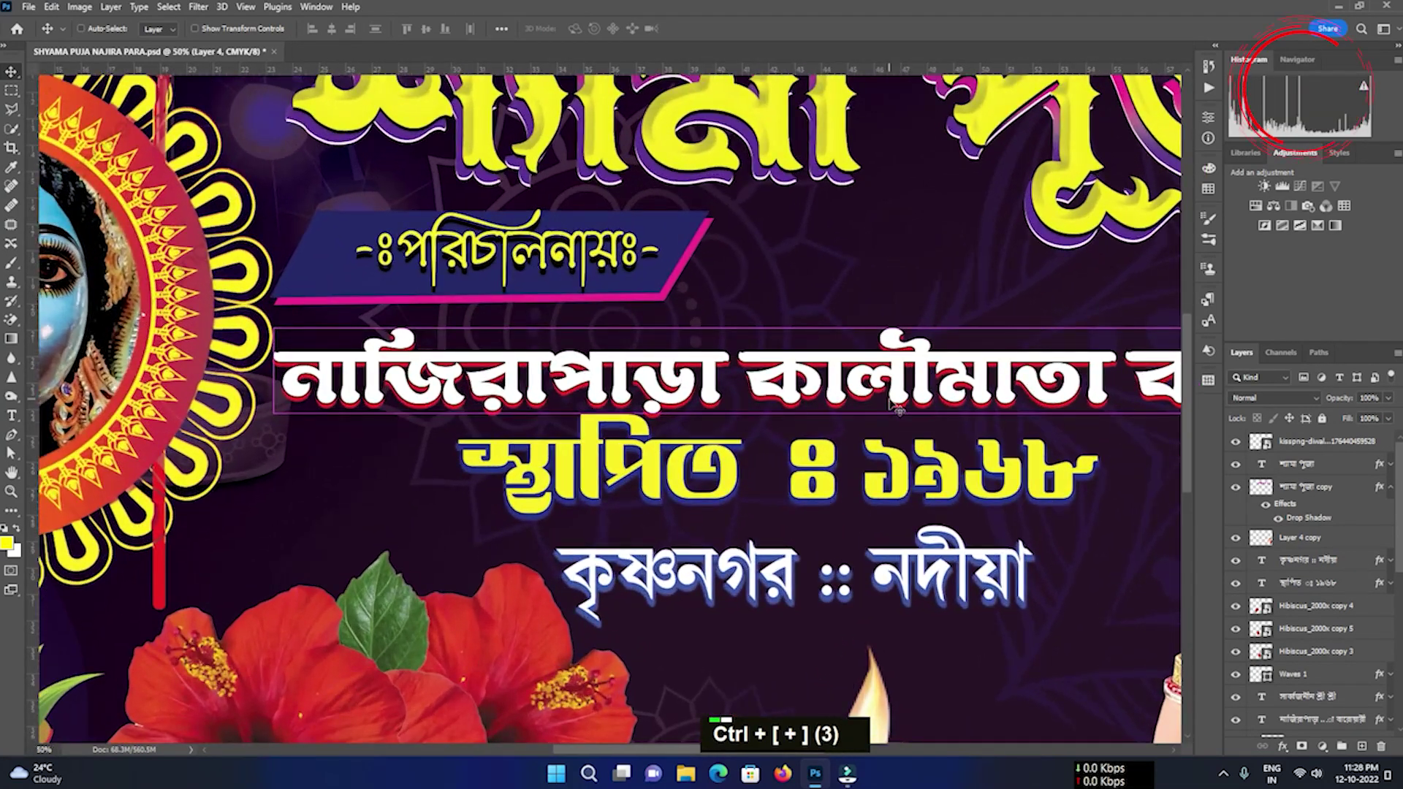
- Zoom out on the finished banner before starting a new document
{"action": "key", "text": "ctrl+-"}
{"action": "key", "text": "ctrl+-"}
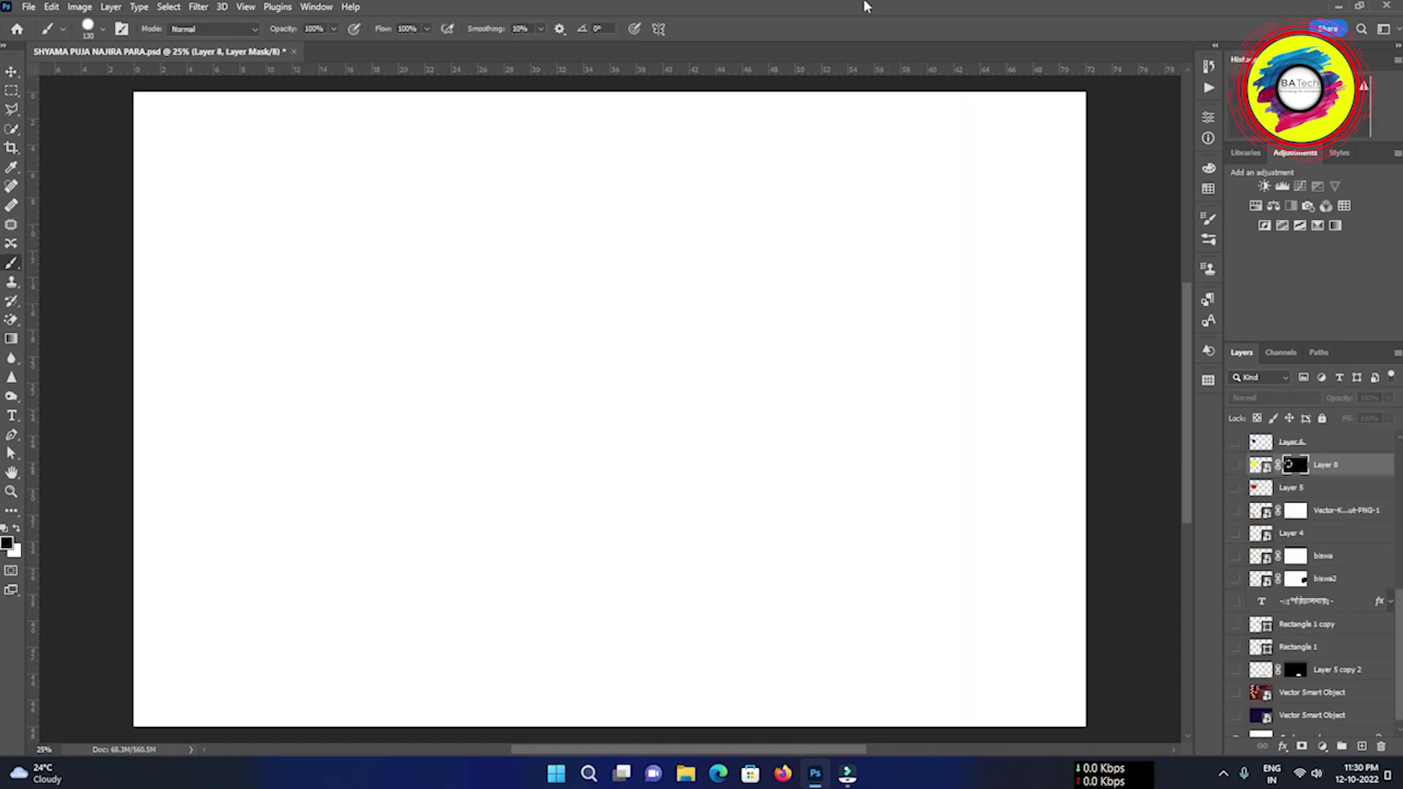
- Start a new document sized 72 × 48 inches at 72 ppi in CMYK
{"action": "key", "text": "F10"}
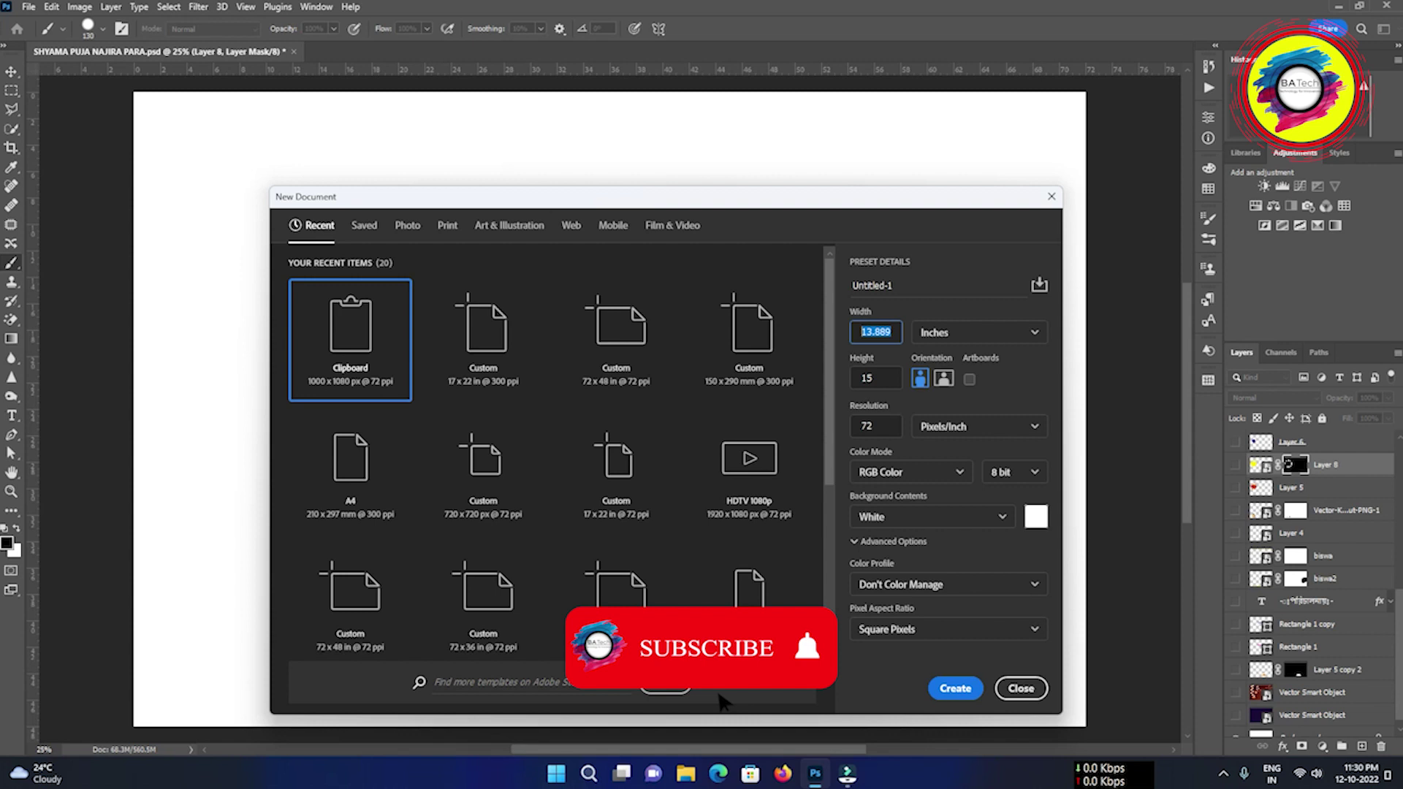
{"action": "type", "text": "72"}
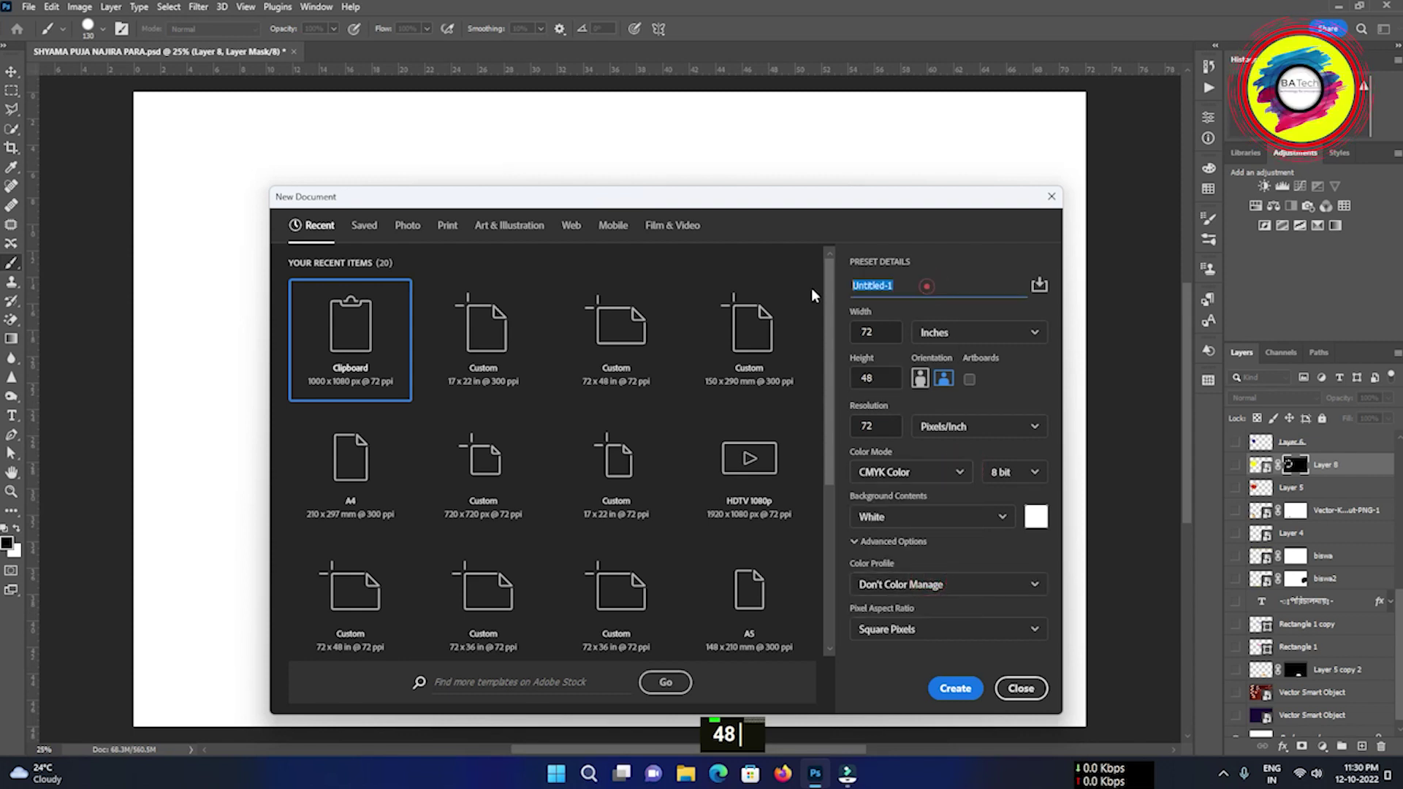
- Name the document 'SHYAMA PUJA FELX 2022', retyping it in capitals
{"action": "type", "text": "shyam"}
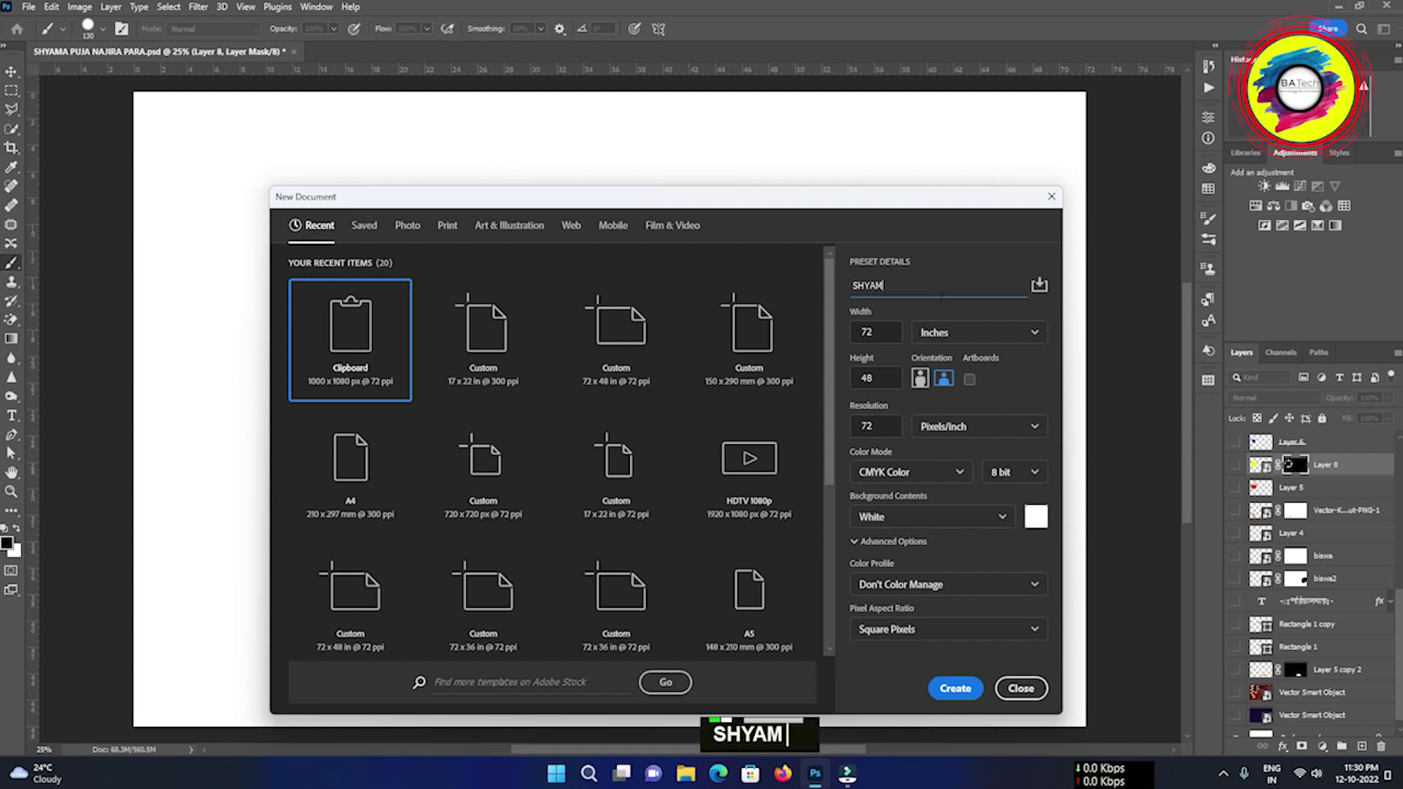
{"action": "type", "text": "a"}
{"action": "key", "text": "shift+space"}
{"action": "type", "text": "SHYAMA Puja"}
{"action": "key", "text": "shift+space"}
{"action": "type", "text": "SHYAMA PUJA Felx"}
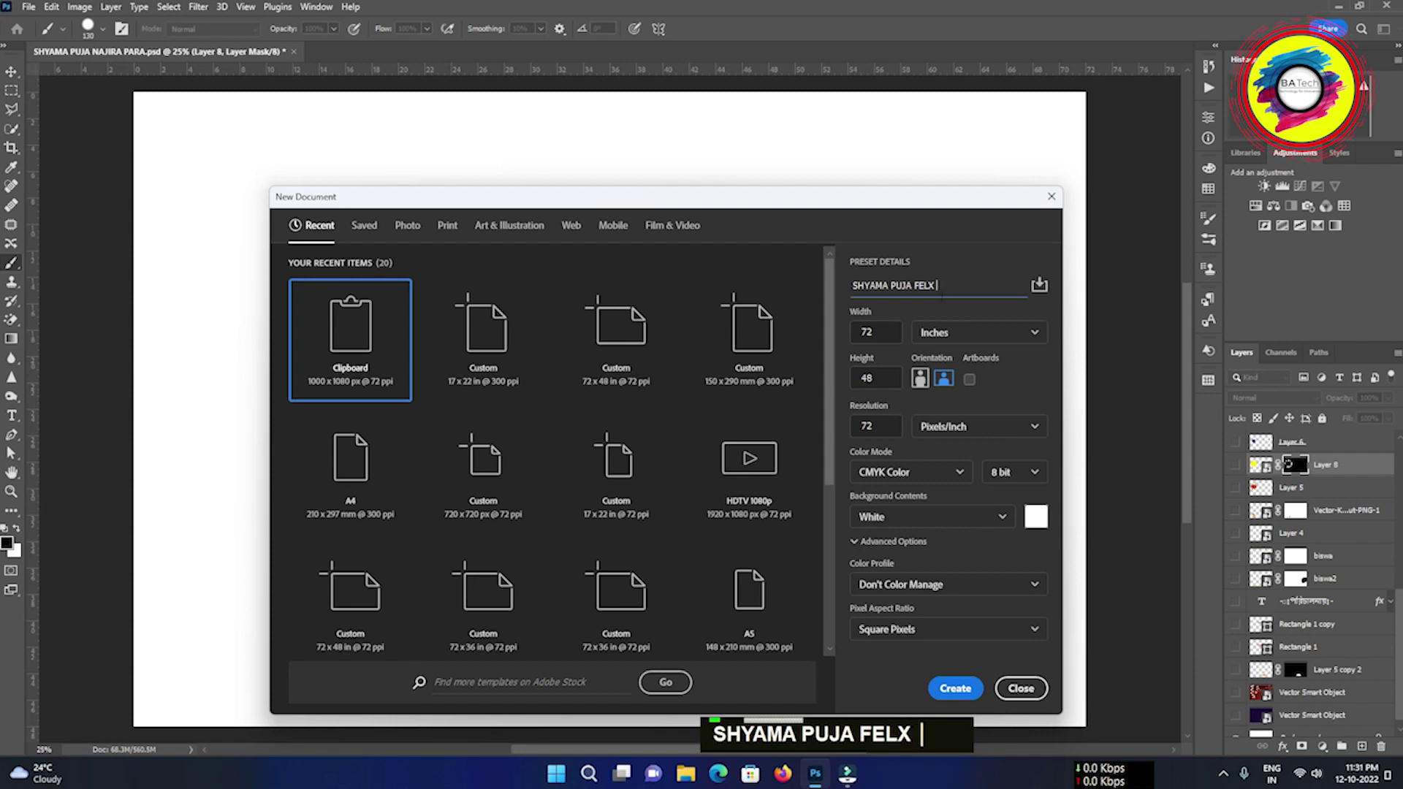
{"action": "type", "text": "202"}
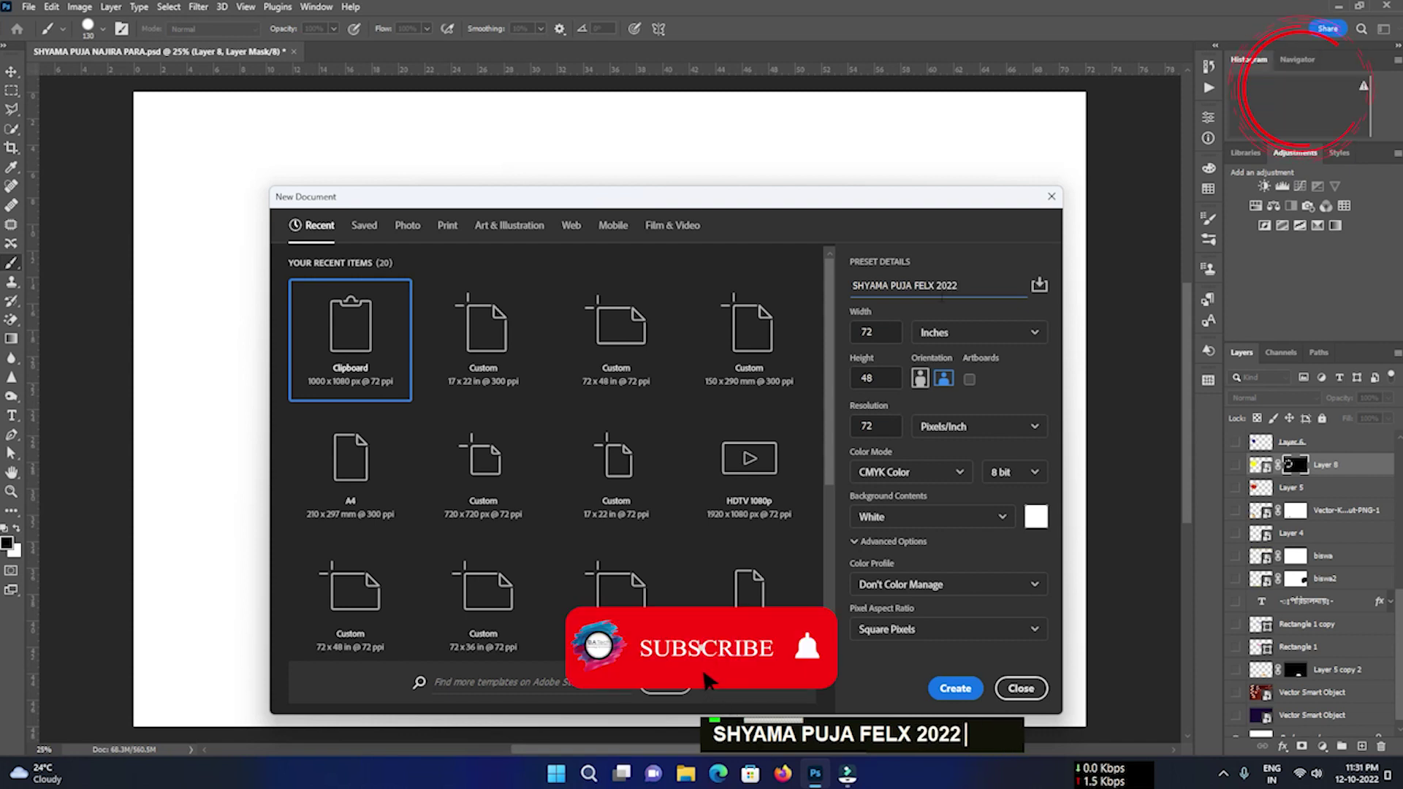
- Create the FELX 2022 document and select the original banner's layers to copy across
{"action": "type", "text": "2"}
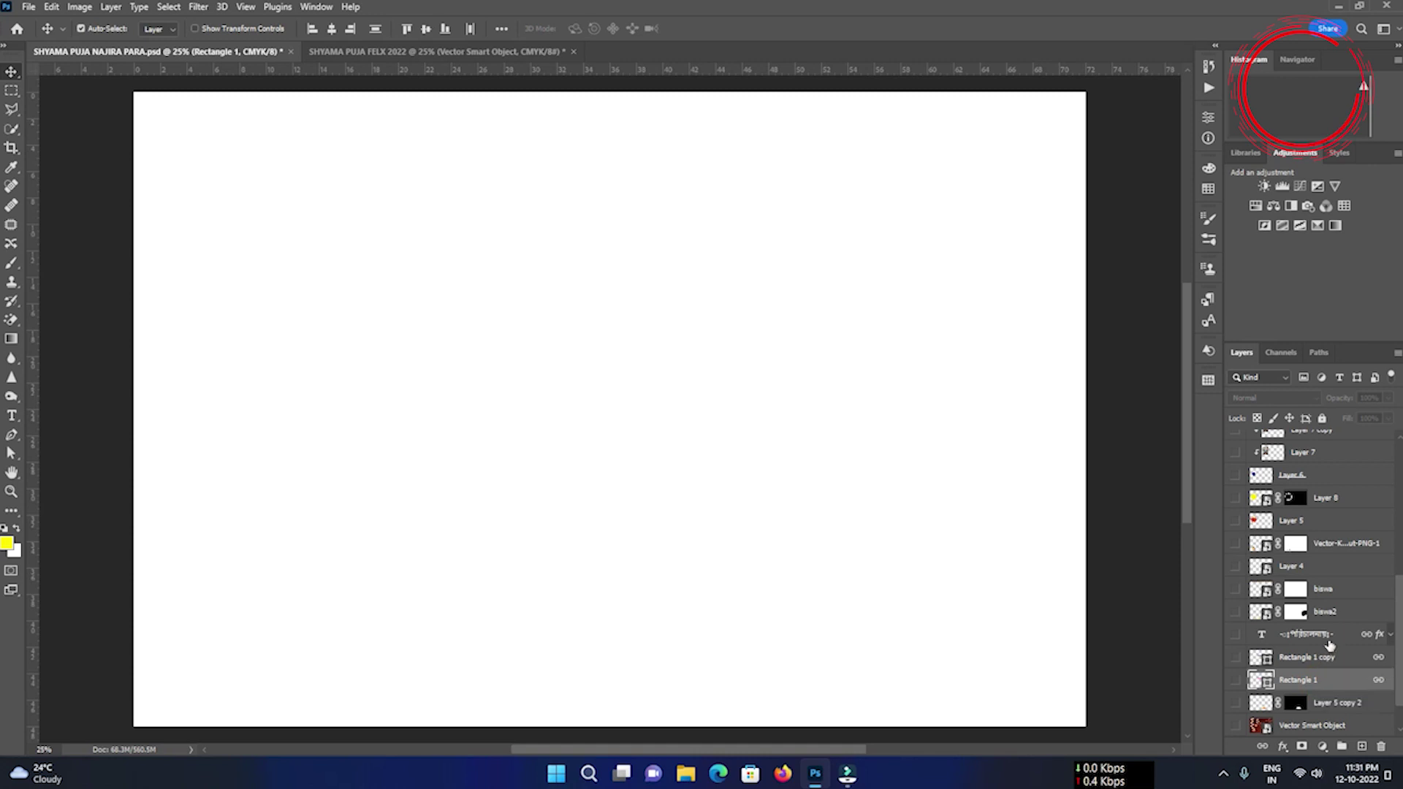
{"action": "left_click", "coordinate": [1334, 644]}
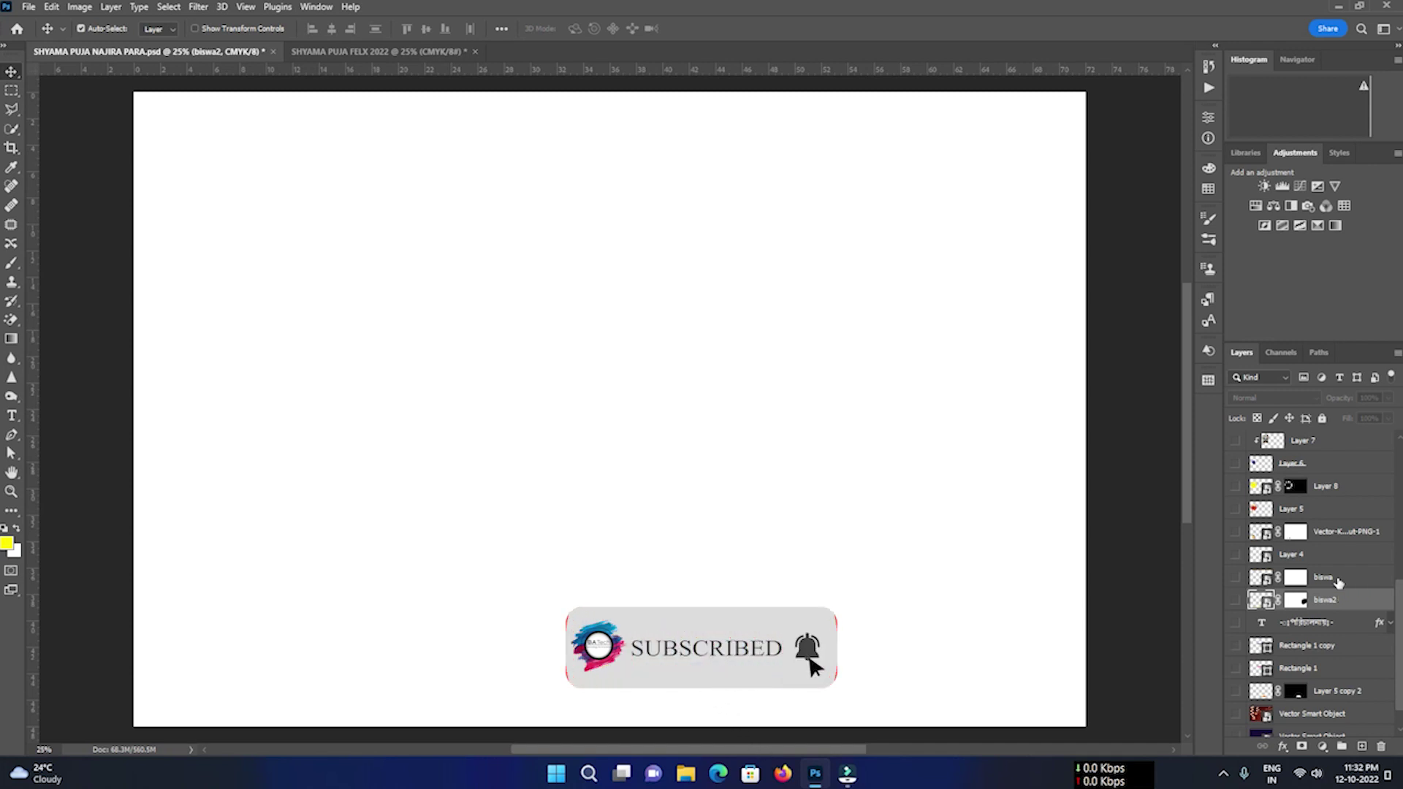
{"action": "left_click", "coordinate": [1342, 581]}
{"action": "left_click", "coordinate": [1341, 558]}
{"action": "left_click", "coordinate": [1341, 539]}
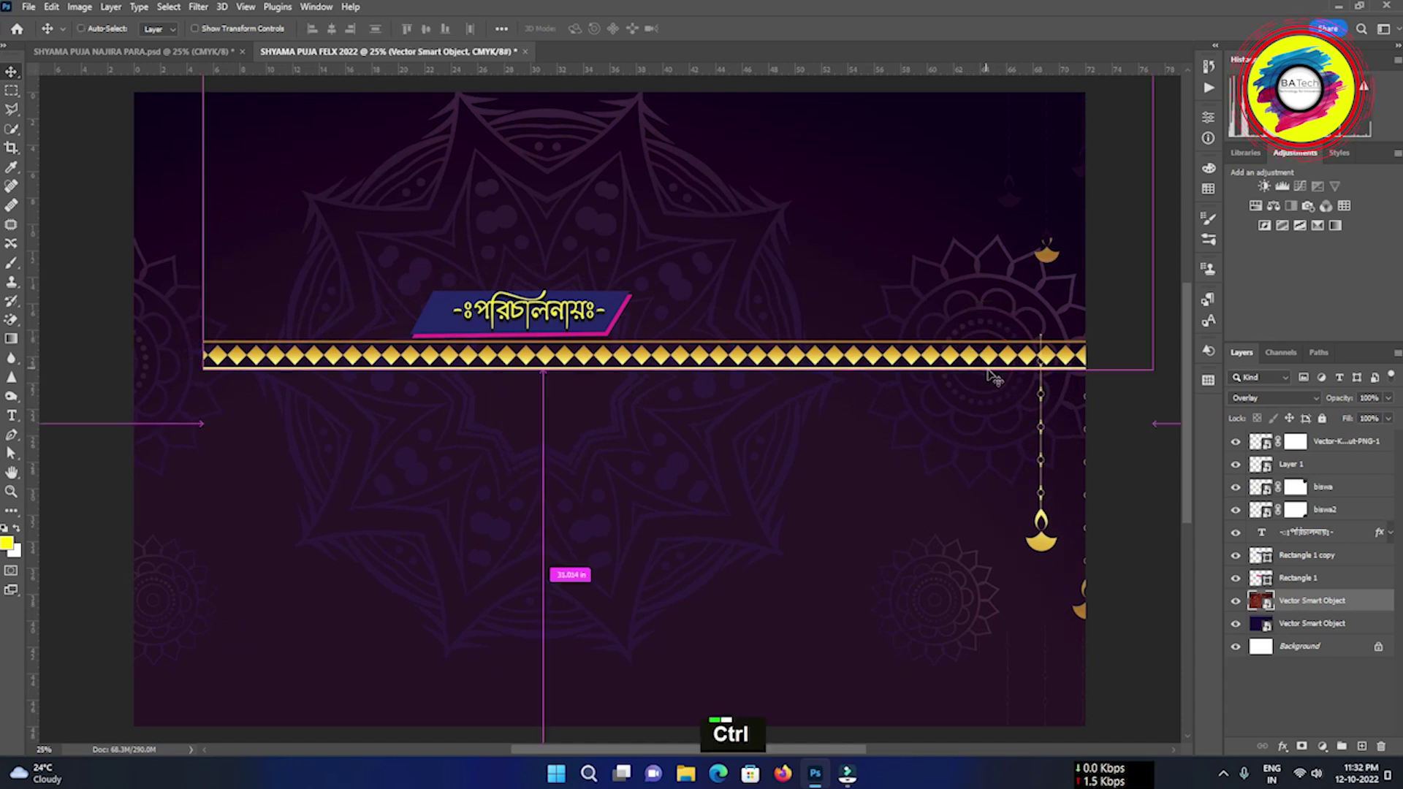
{"action": "key", "text": "ctrl+z"}
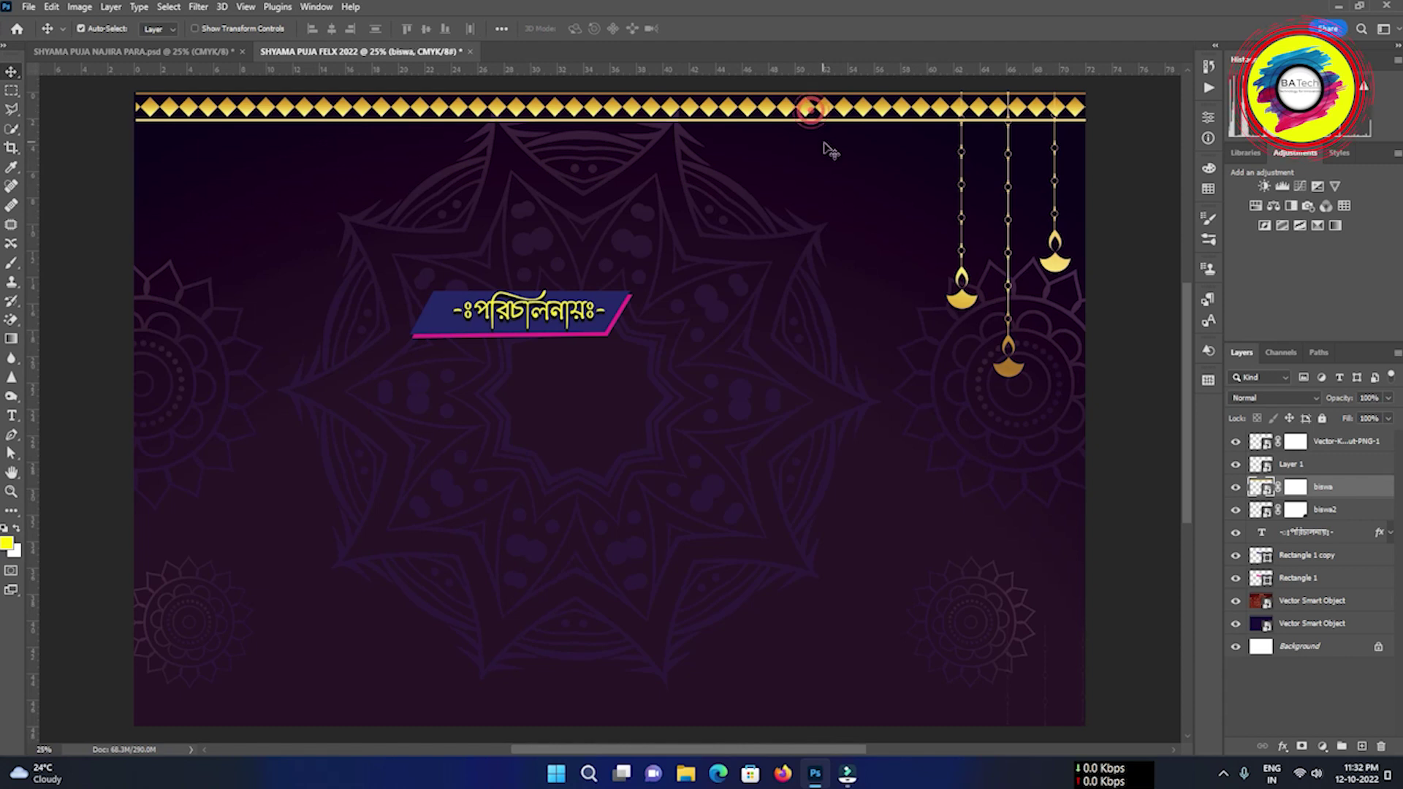
{"action": "key", "text": "Down"}
{"action": "key", "text": "Down"}
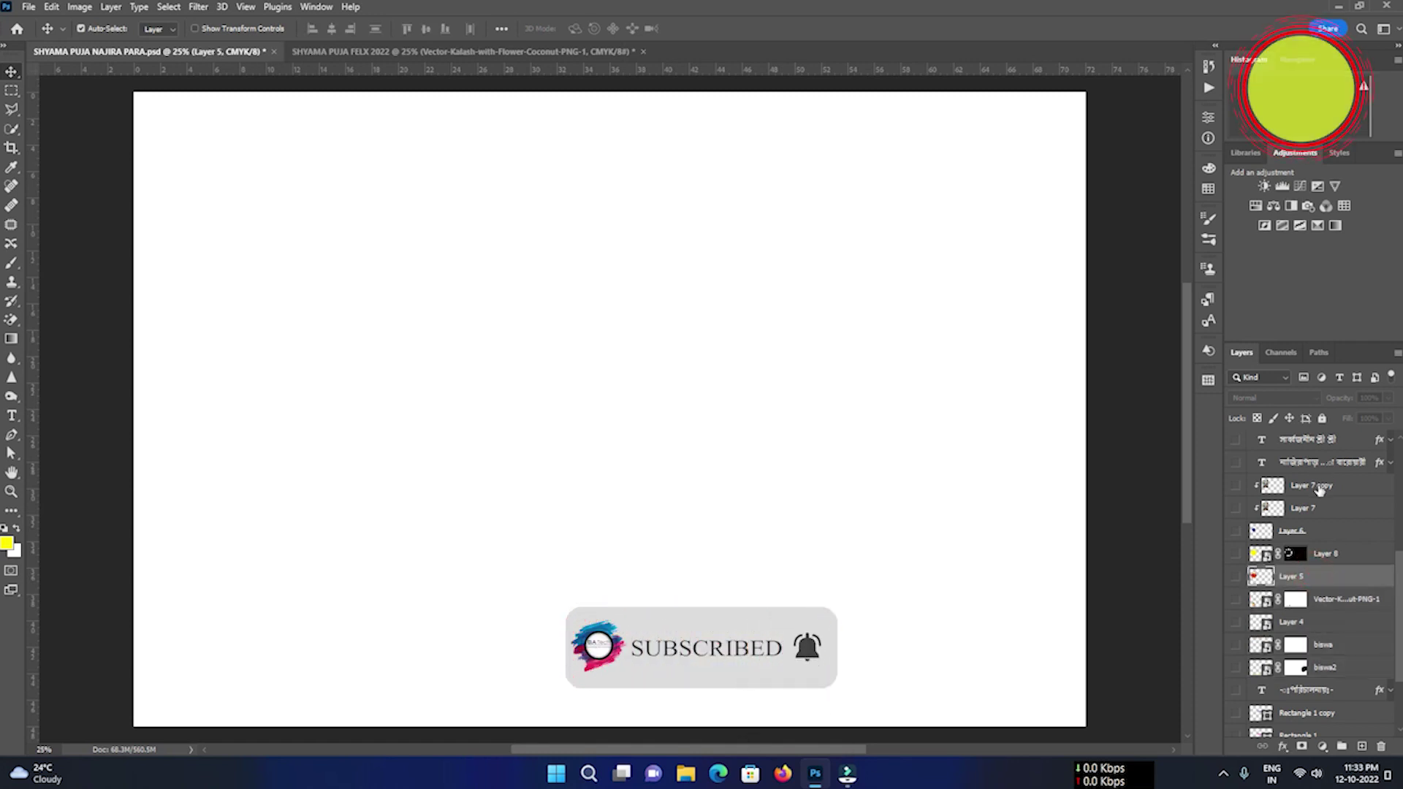
{"action": "left_click", "coordinate": [1324, 489]}
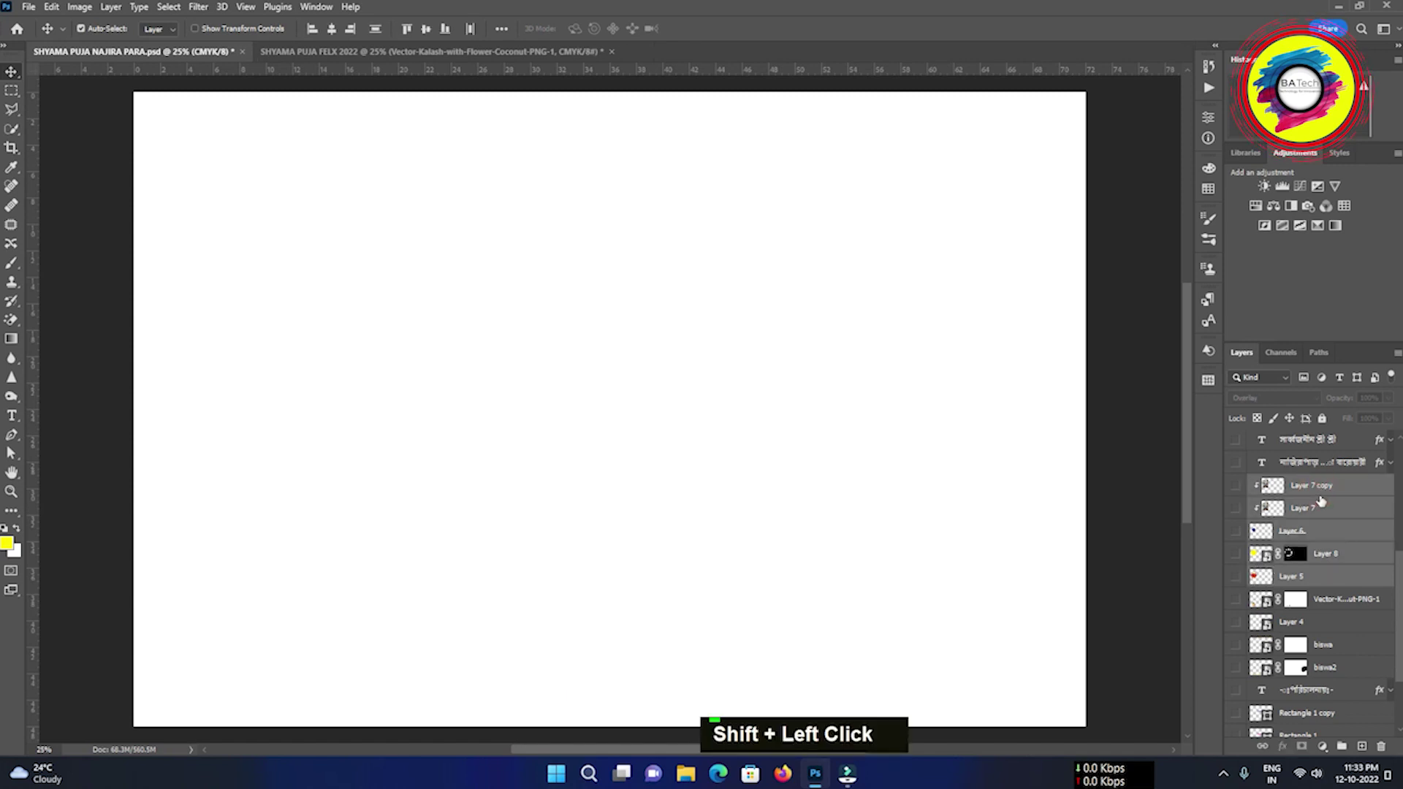
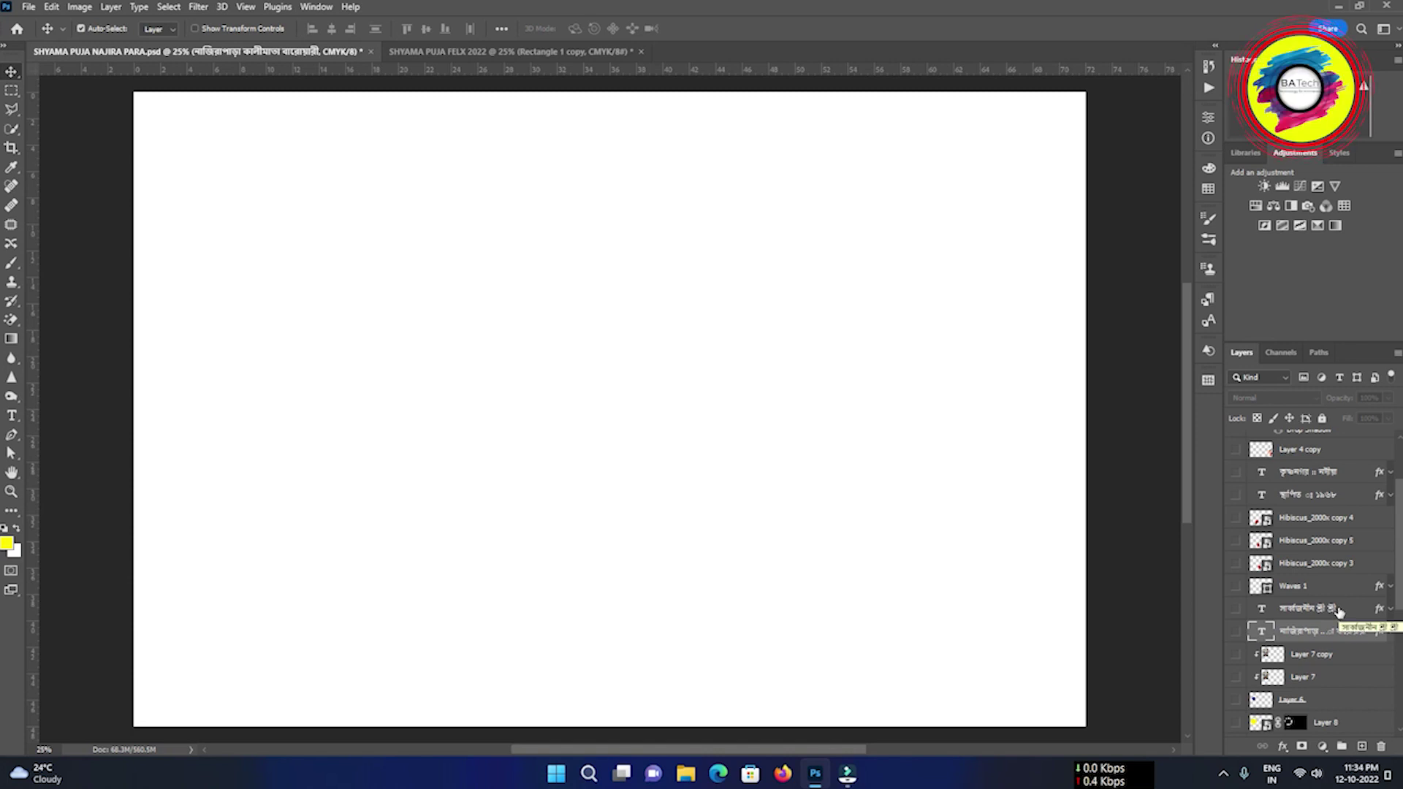
- Link Waves 1 with the two Bengali title text layers
{"action": "left_click", "coordinate": [1343, 611]}
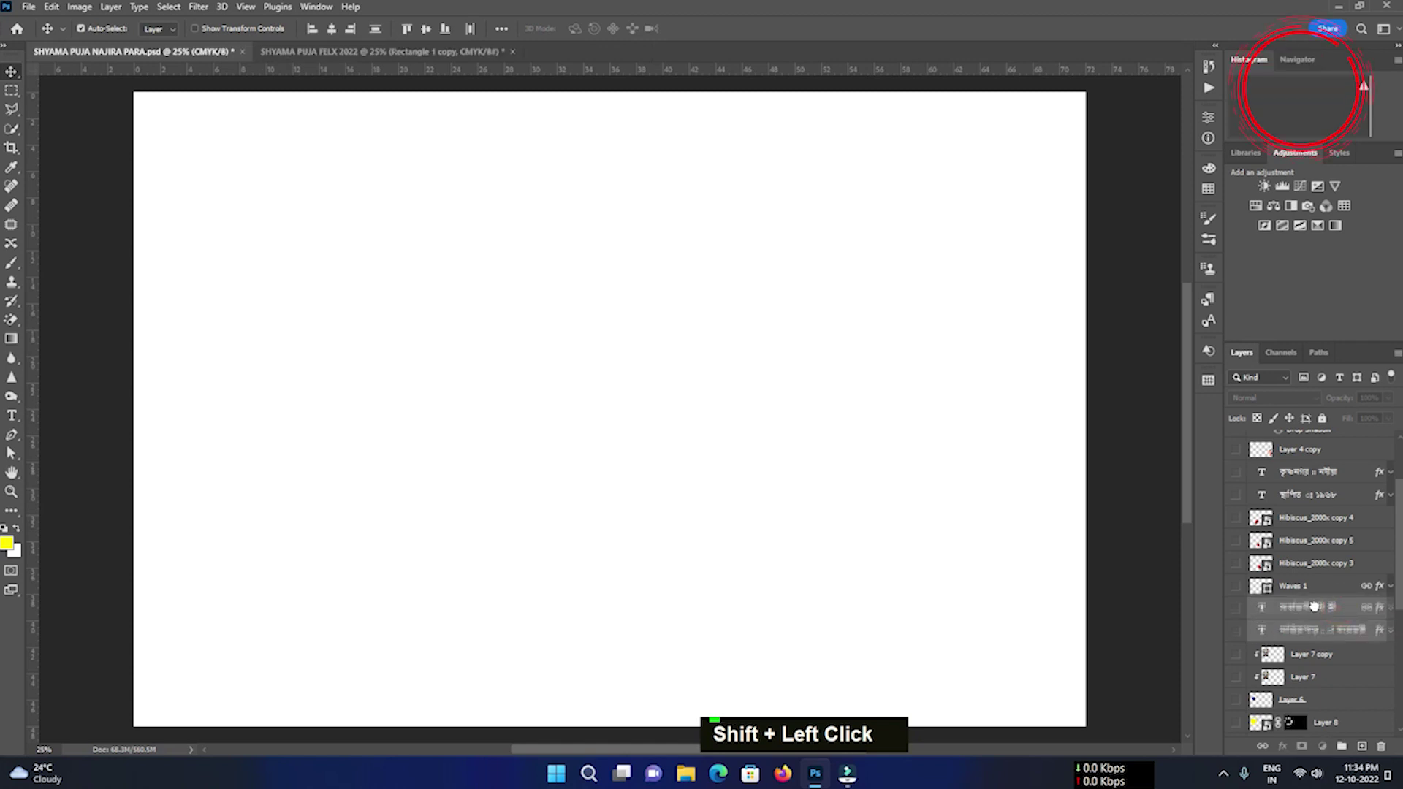
{"action": "left_click", "coordinate": [1325, 591]}
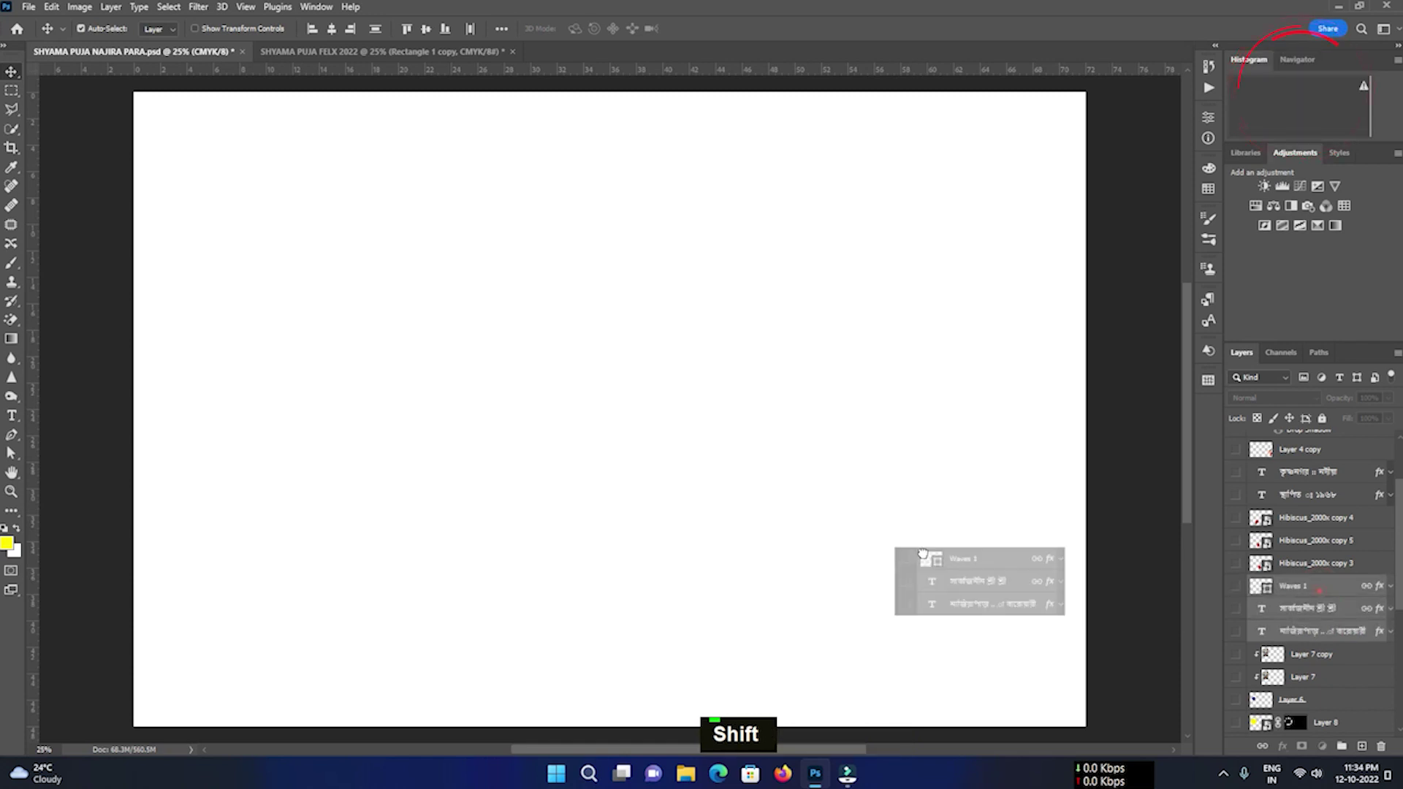
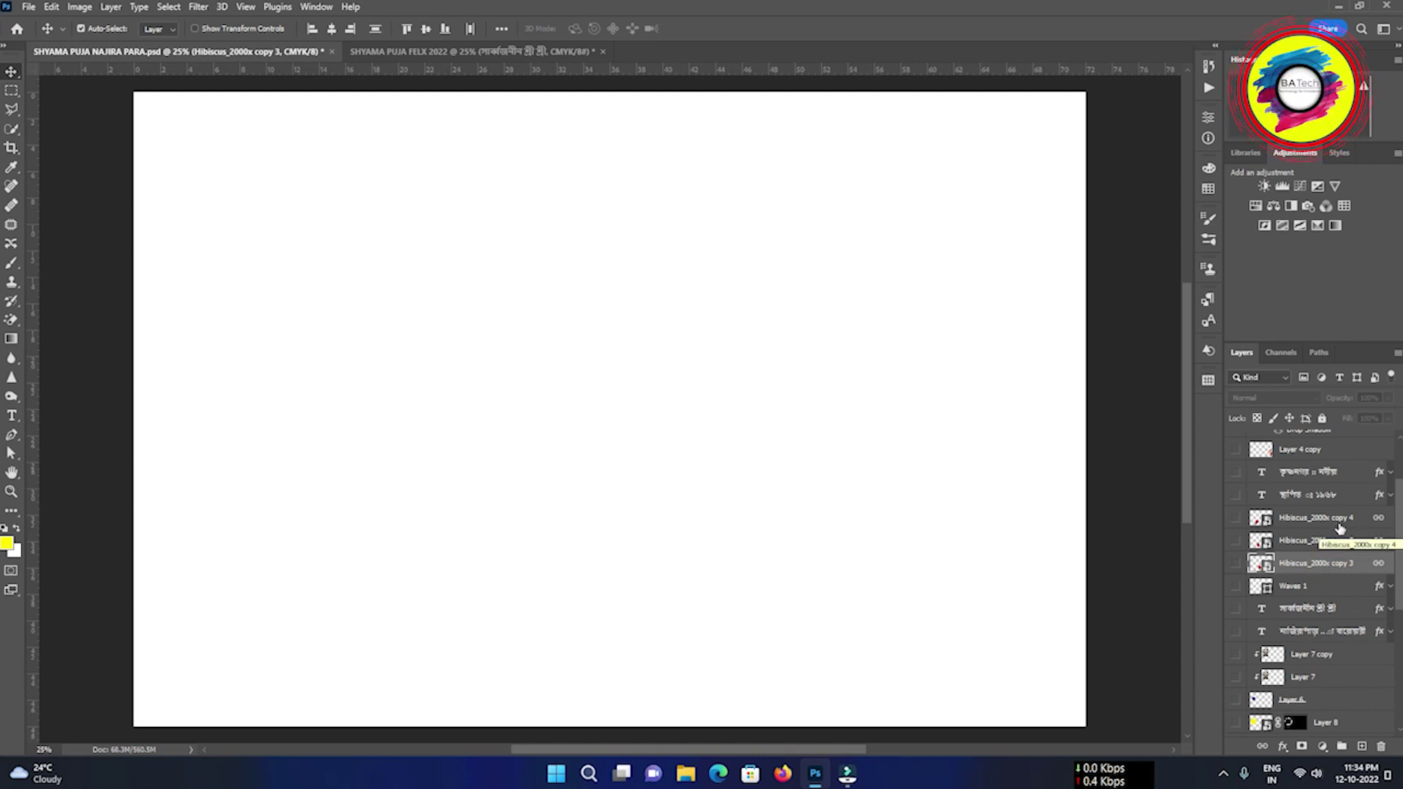
- Select the founding-year text, Layer 4 copy and town-name text layers together
{"action": "left_click", "coordinate": [1344, 527]}
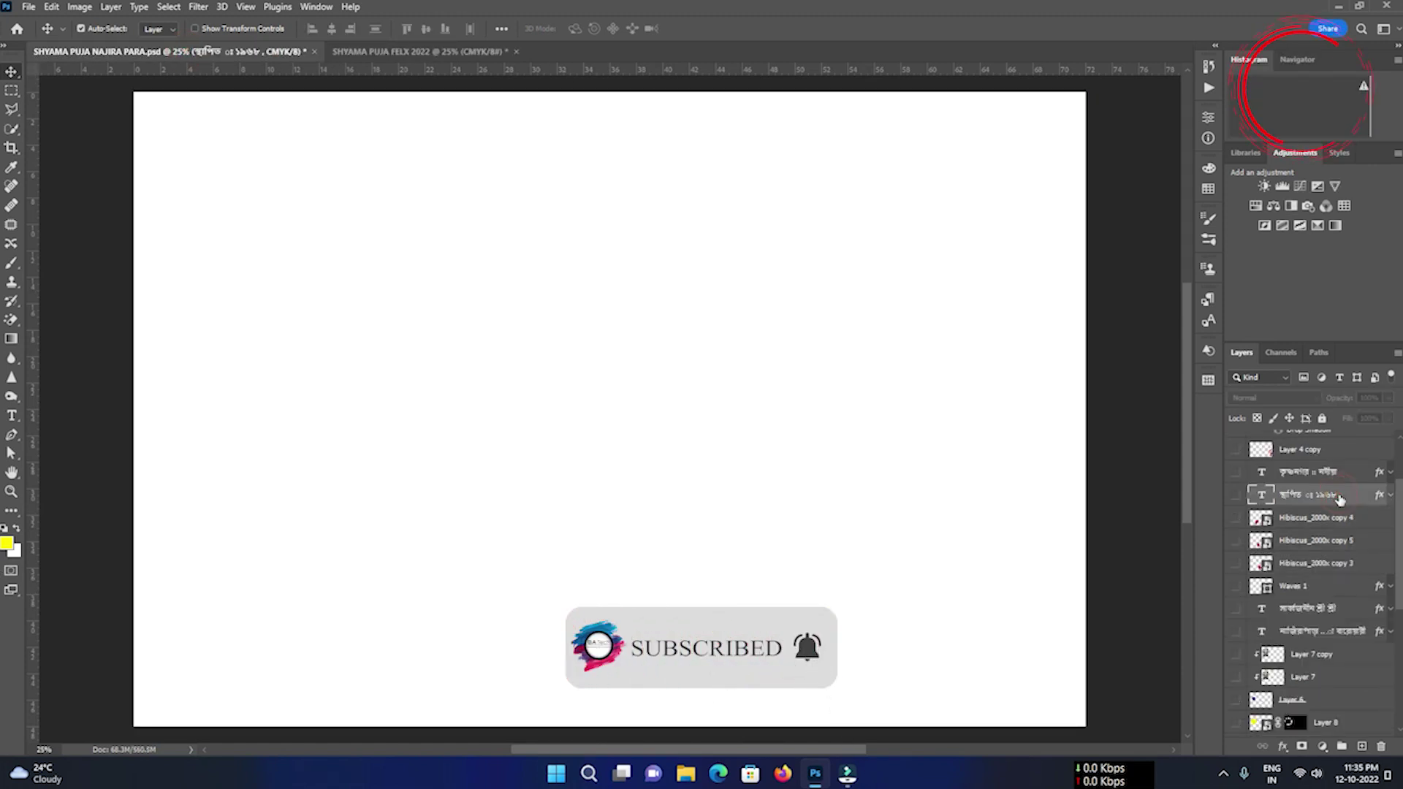
{"action": "left_click", "coordinate": [1347, 477]}
{"action": "left_click", "coordinate": [1336, 457]}
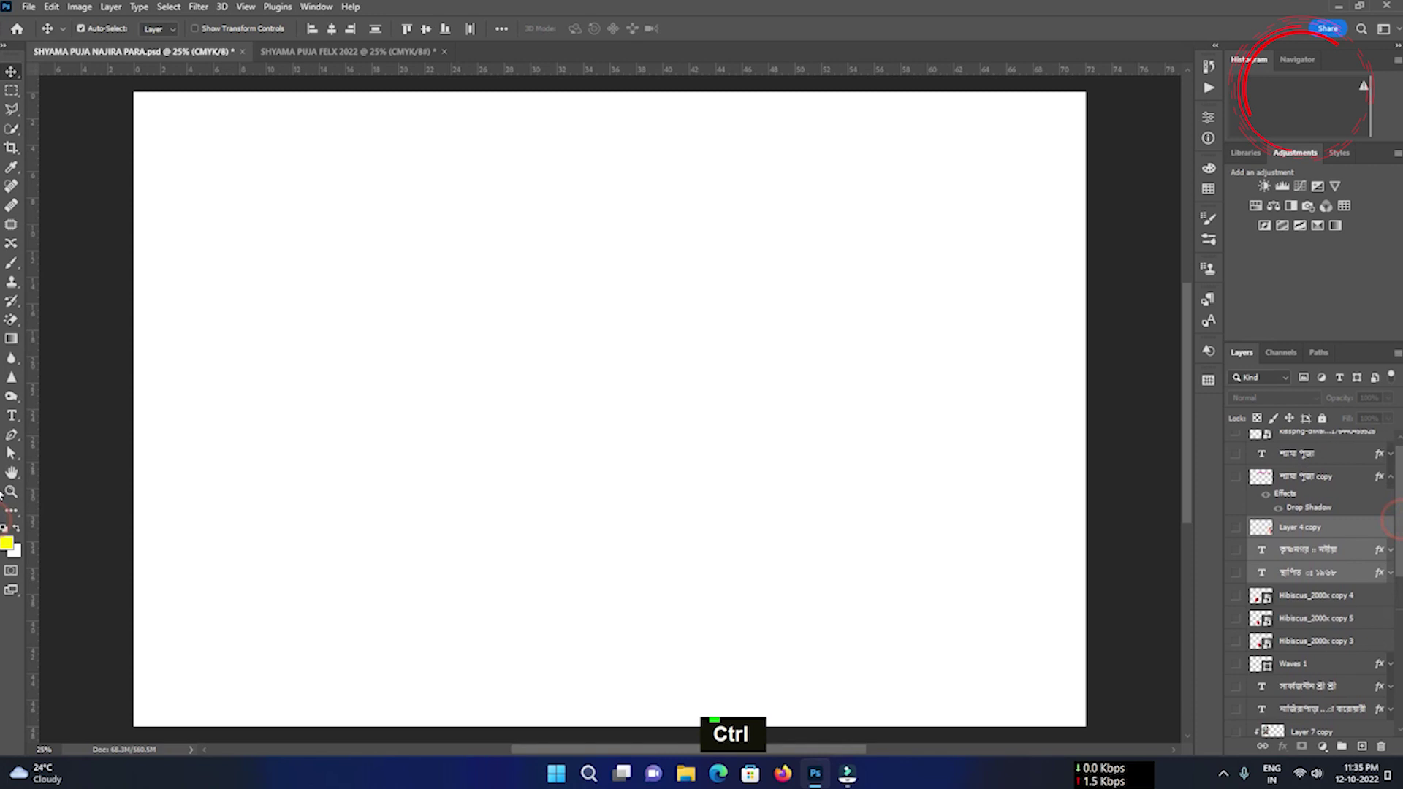
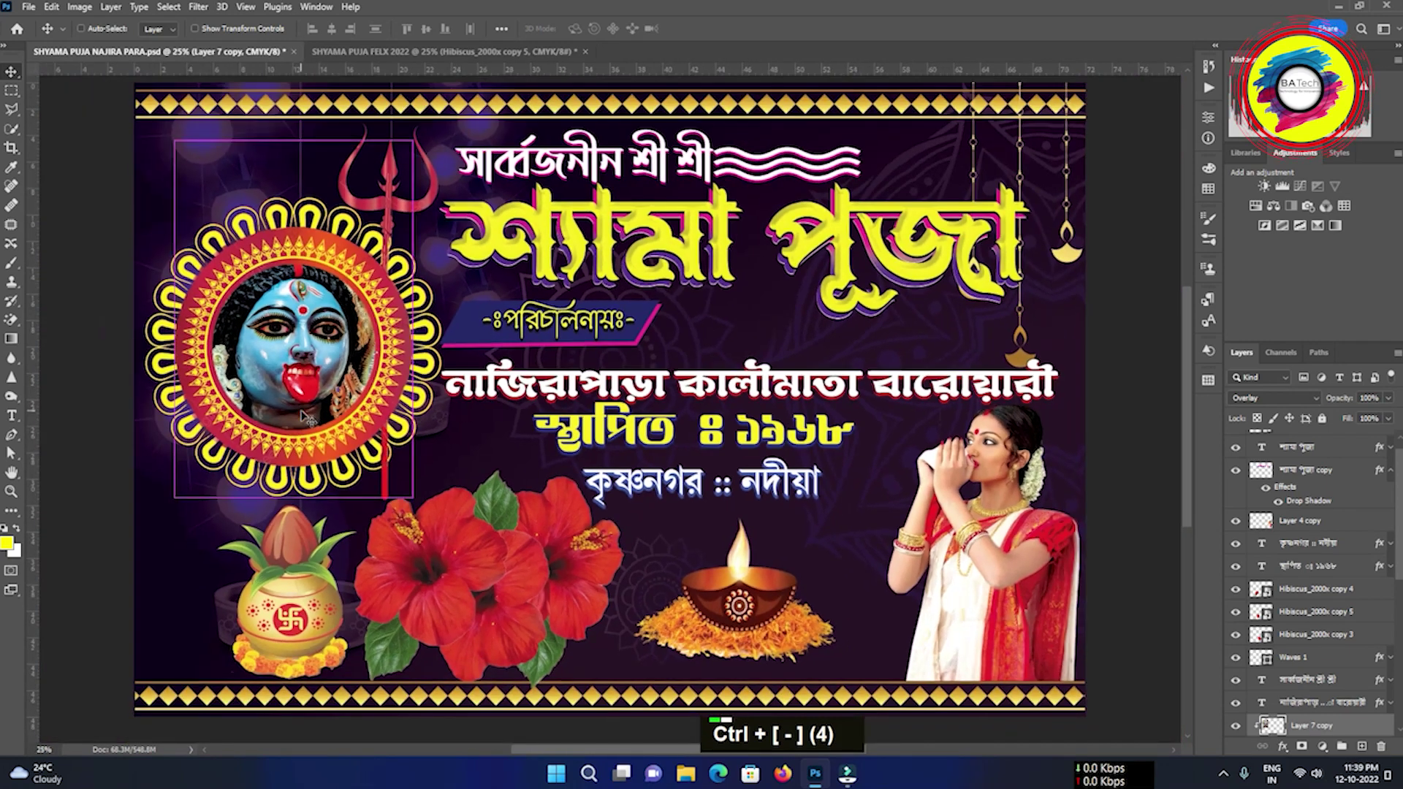
- Fit the whole finished Shyama Puja banner to the window
{"action": "key", "text": "ctrl+0"}
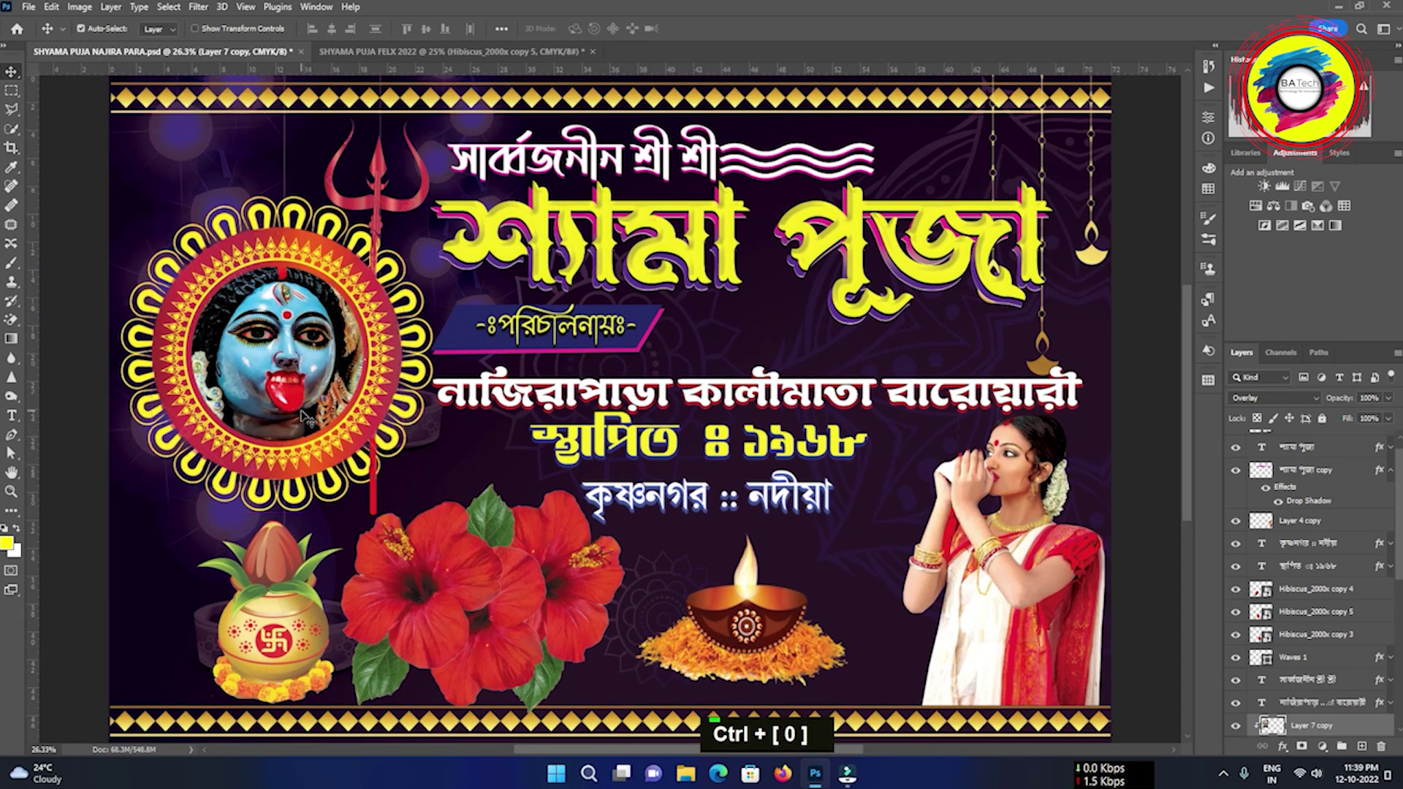